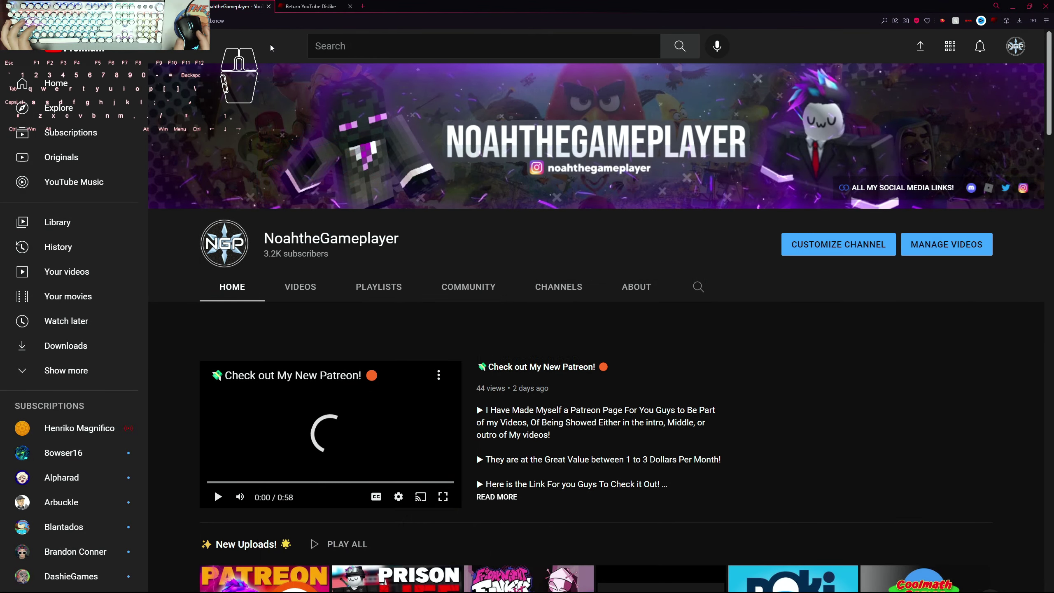
Play the 'Check out My New Patreon!' video from the channel page and view its comments.
{"action": "scroll", "scroll_direction": "down", "scroll_amount": 3}
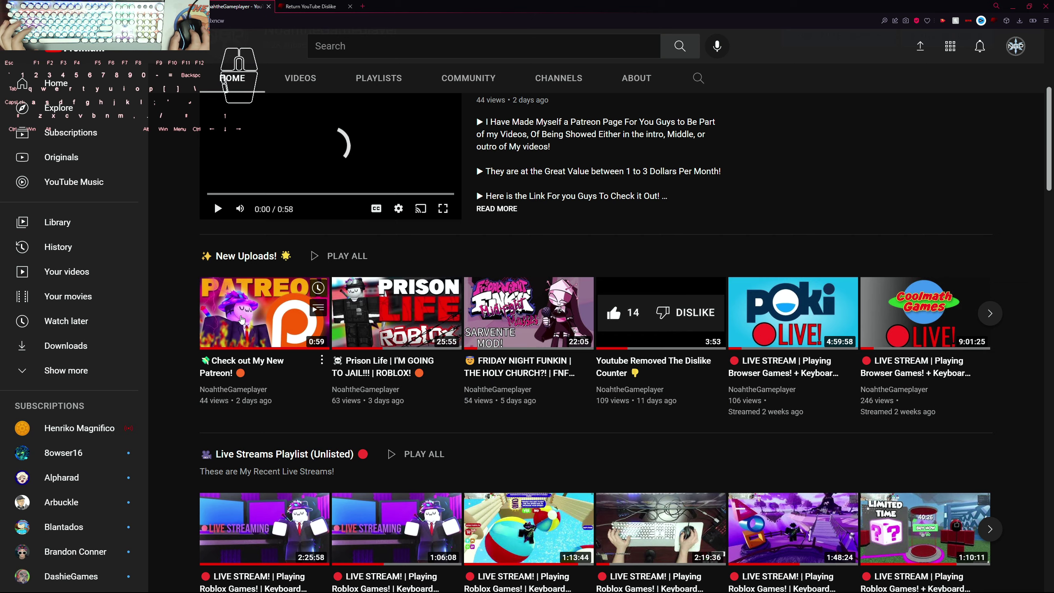
{"action": "left_click", "coordinate": [264, 332]}
{"action": "left_click", "coordinate": [388, 247]}
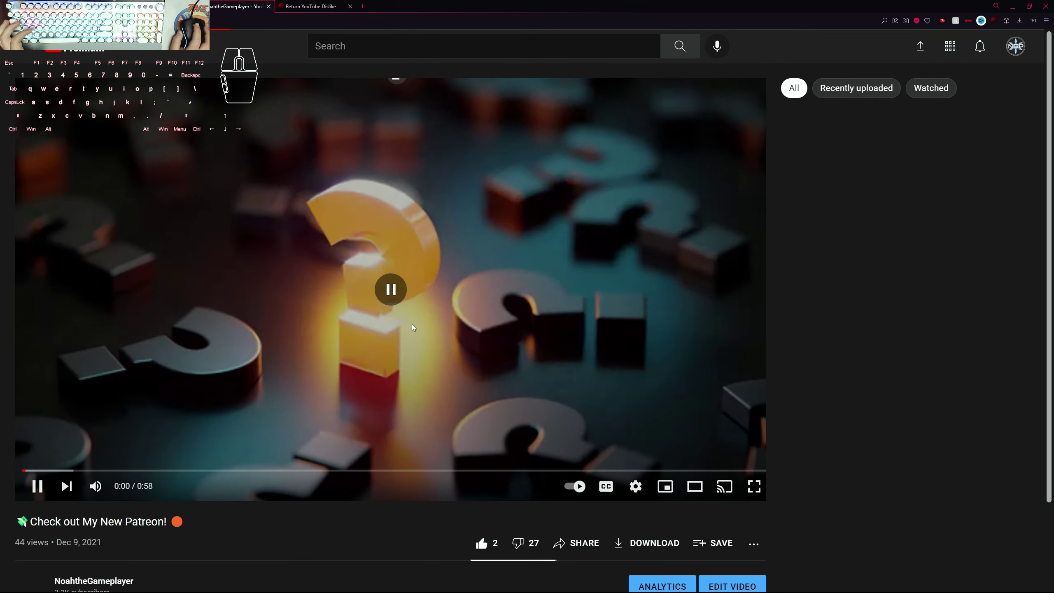
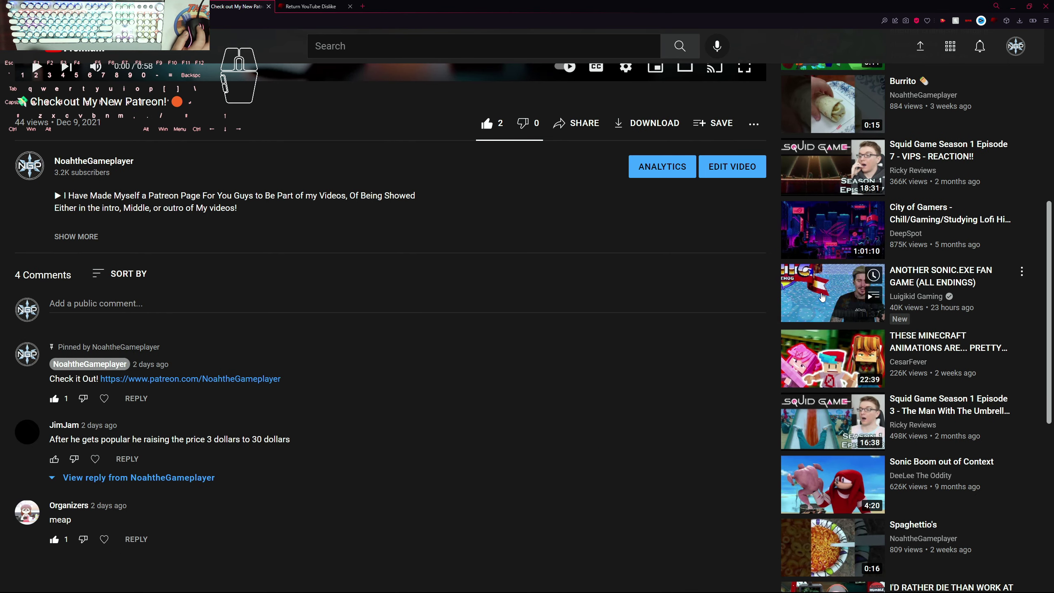
{"action": "scroll", "scroll_direction": "down", "scroll_amount": 3}
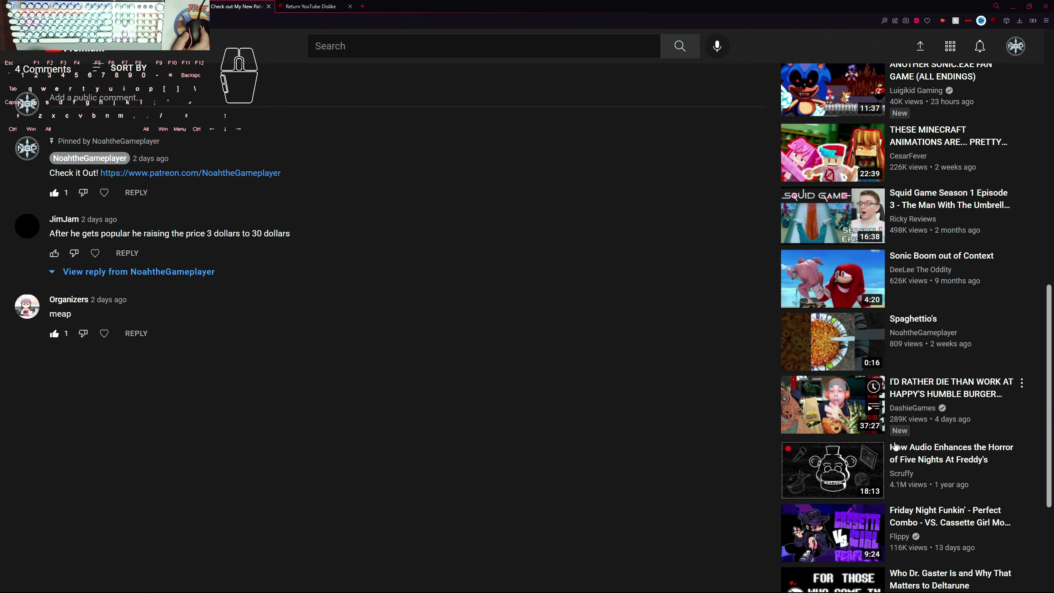
Pause the Happy's Humble Burger Farm video, check its 127 dislikes, and start a new browser tab.
{"action": "left_click", "coordinate": [837, 414]}
{"action": "left_click", "coordinate": [529, 233]}
{"action": "scroll", "scroll_direction": "down", "scroll_amount": 3}
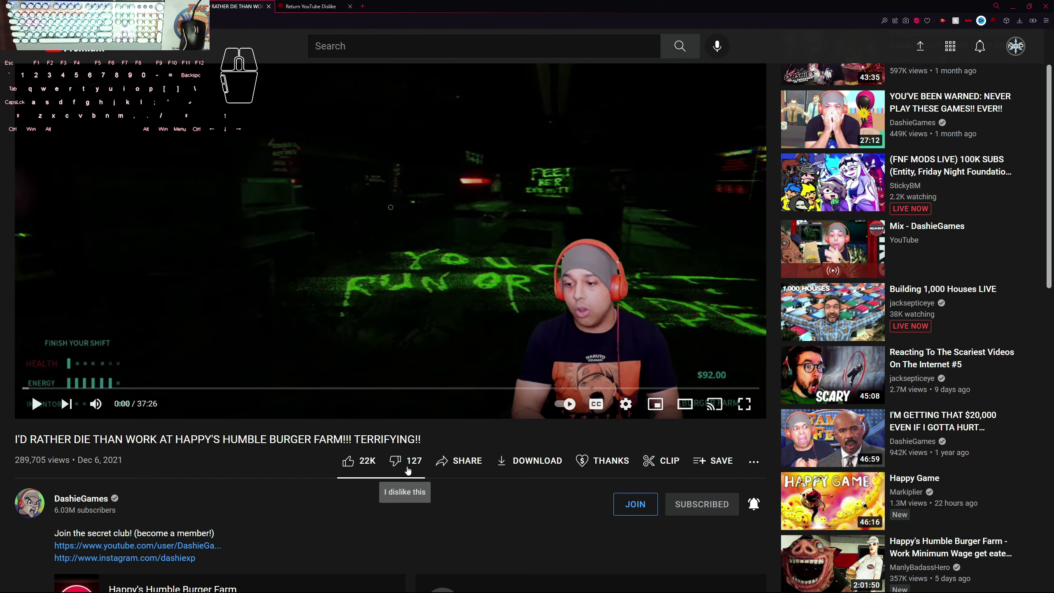
{"action": "middle_click", "coordinate": [314, 172]}
{"action": "left_click", "coordinate": [366, 6]}
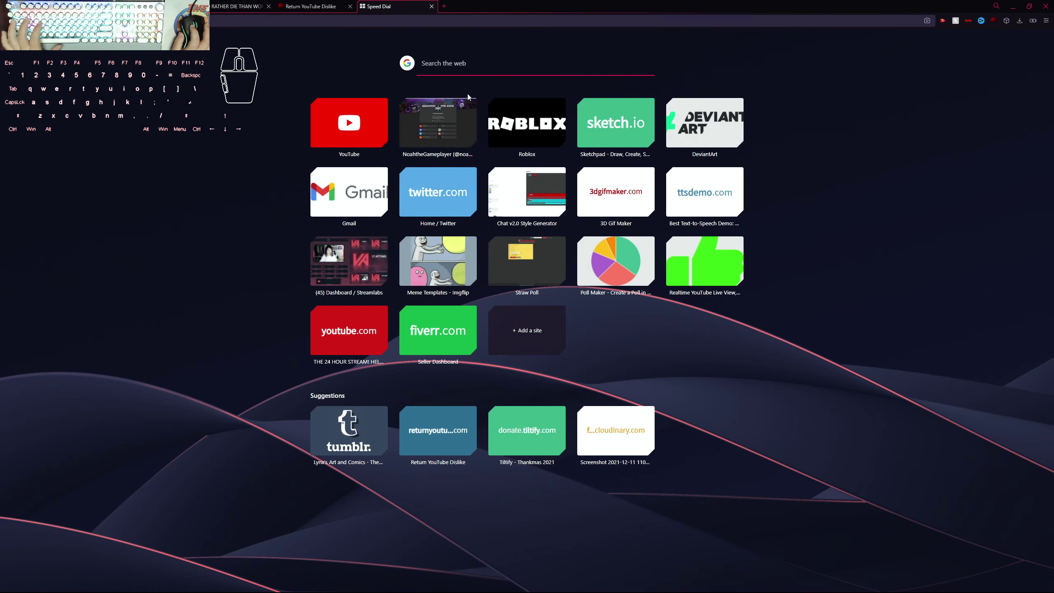
Search Google for 'return the dislikes' and go to the Return YouTube Dislike website.
{"action": "left_click", "coordinate": [504, 75]}
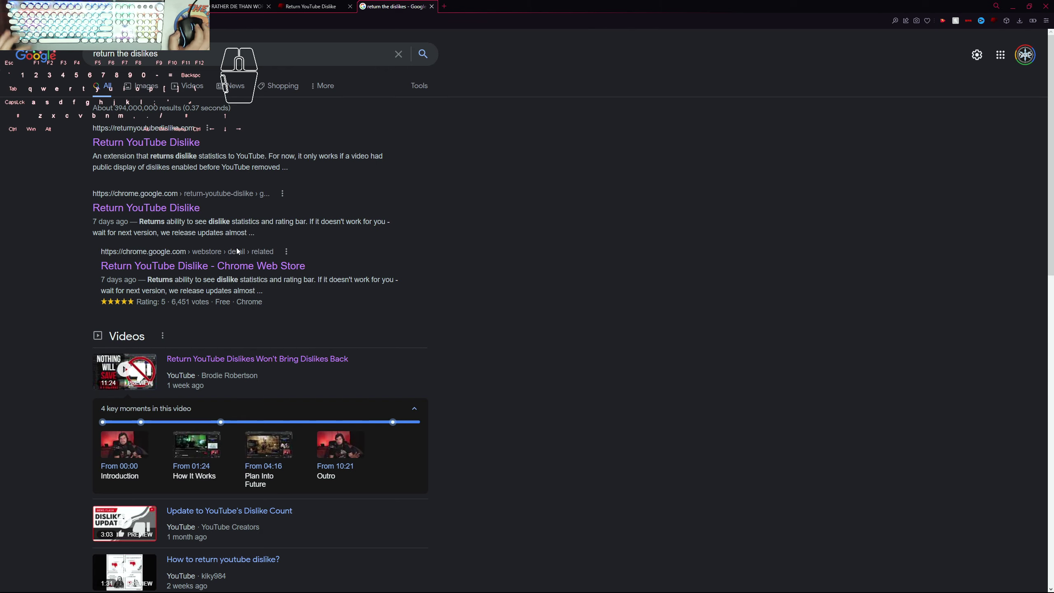
{"action": "left_click", "coordinate": [366, 156]}
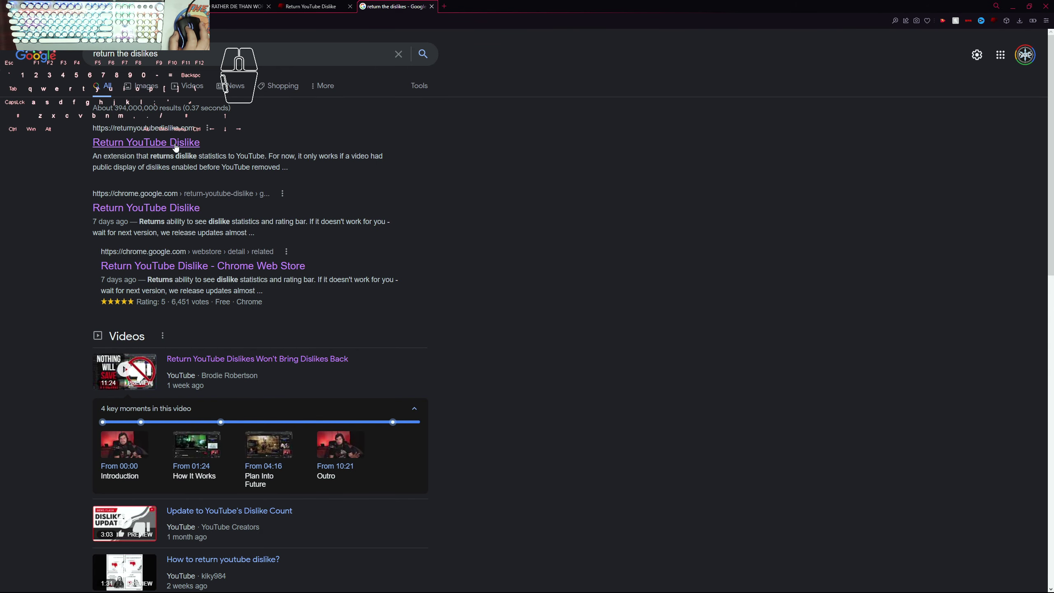
Review the site's FAQ and follow Install to the extension's Chrome Web Store listing.
{"action": "left_click", "coordinate": [156, 146]}
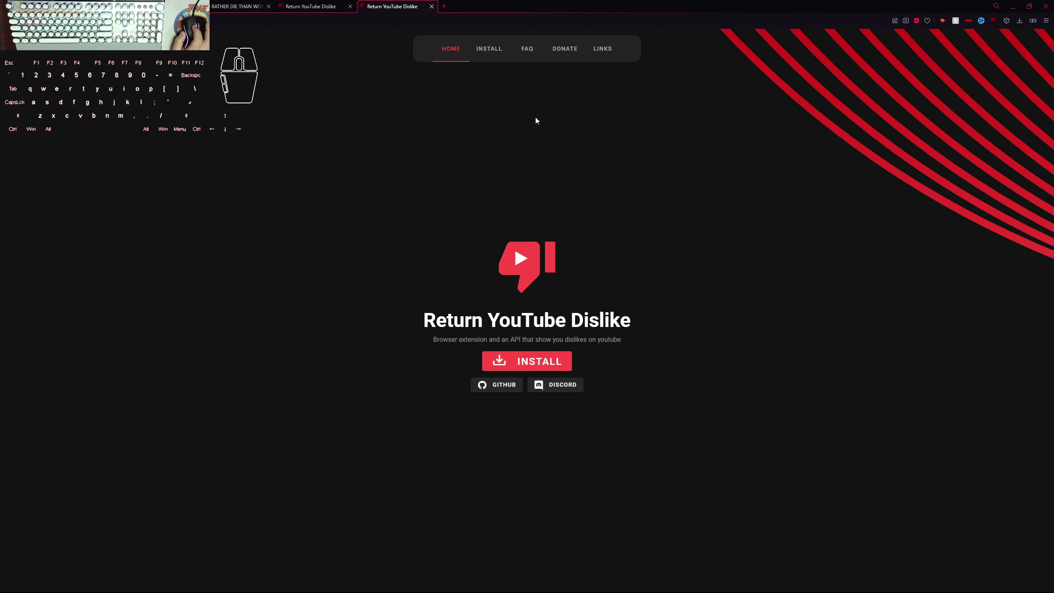
{"action": "left_click", "coordinate": [484, 50]}
{"action": "left_click", "coordinate": [526, 49]}
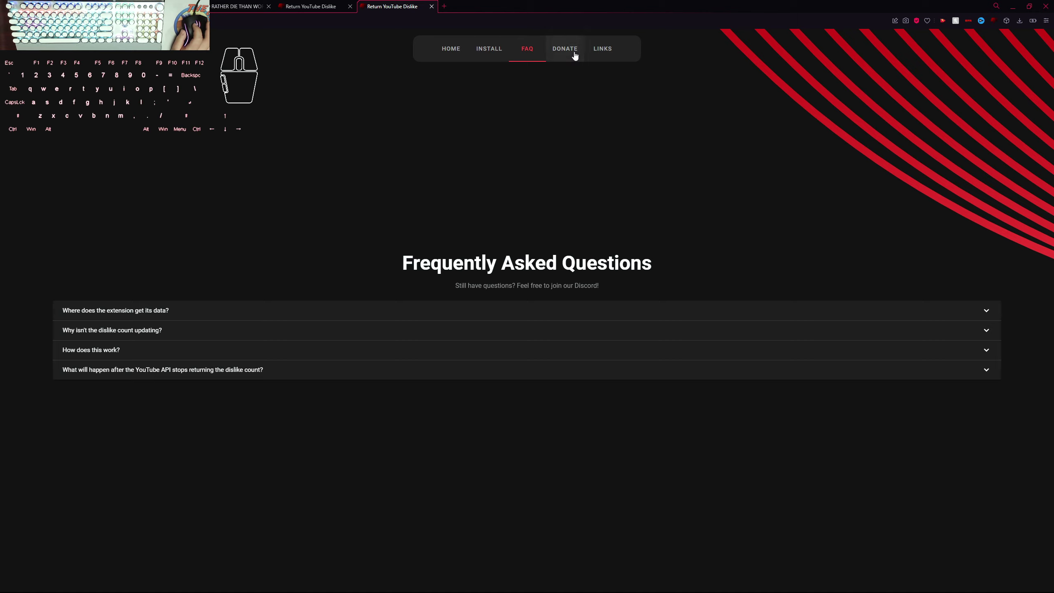
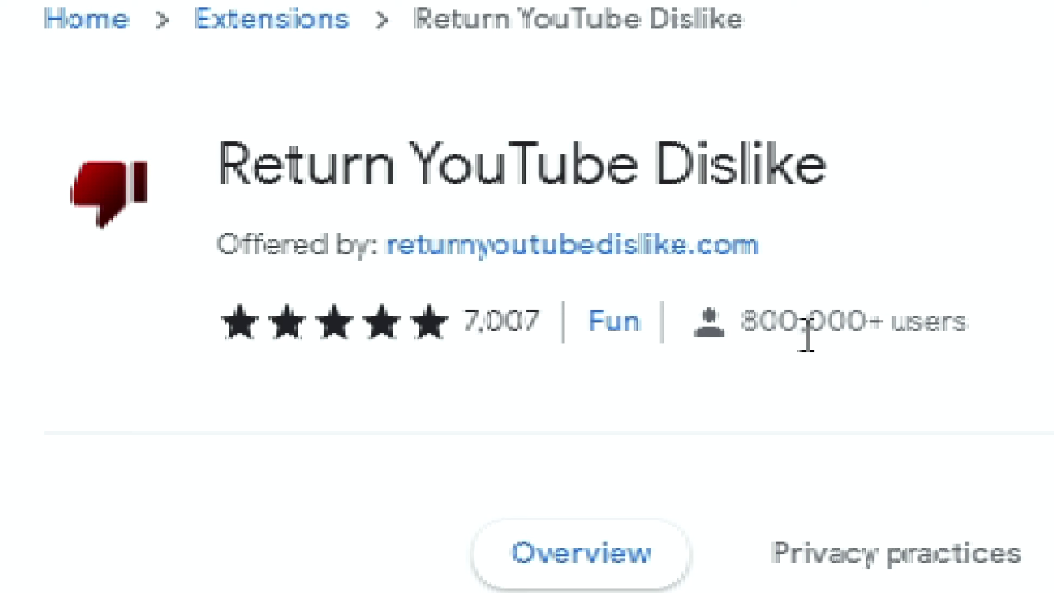
Browse the Return YouTube Dislike listing's preview screenshots in the Chrome Web Store.
{"action": "left_click", "coordinate": [577, 332]}
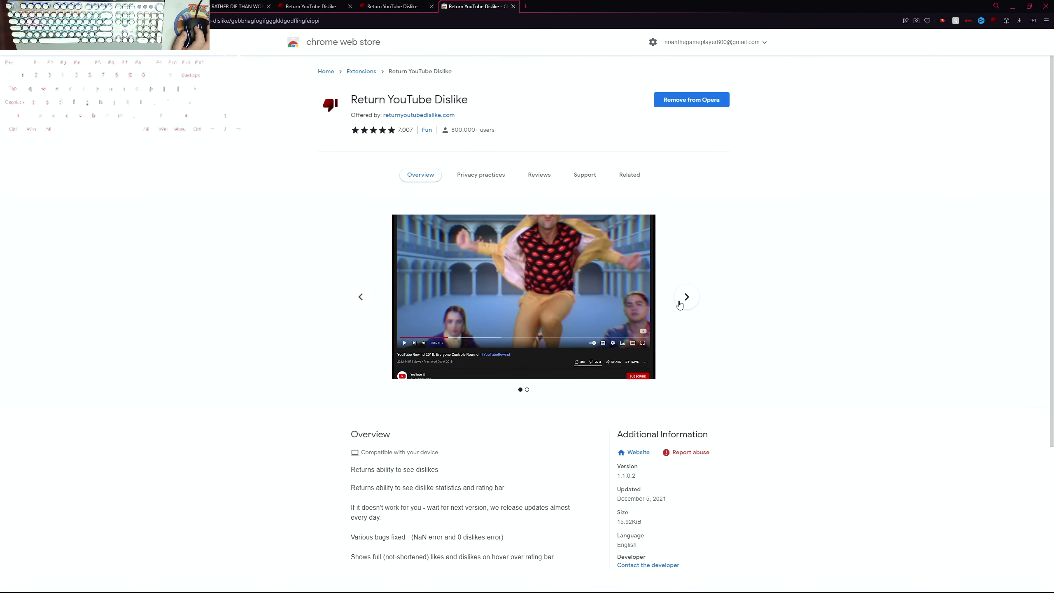
{"action": "left_click", "coordinate": [689, 301]}
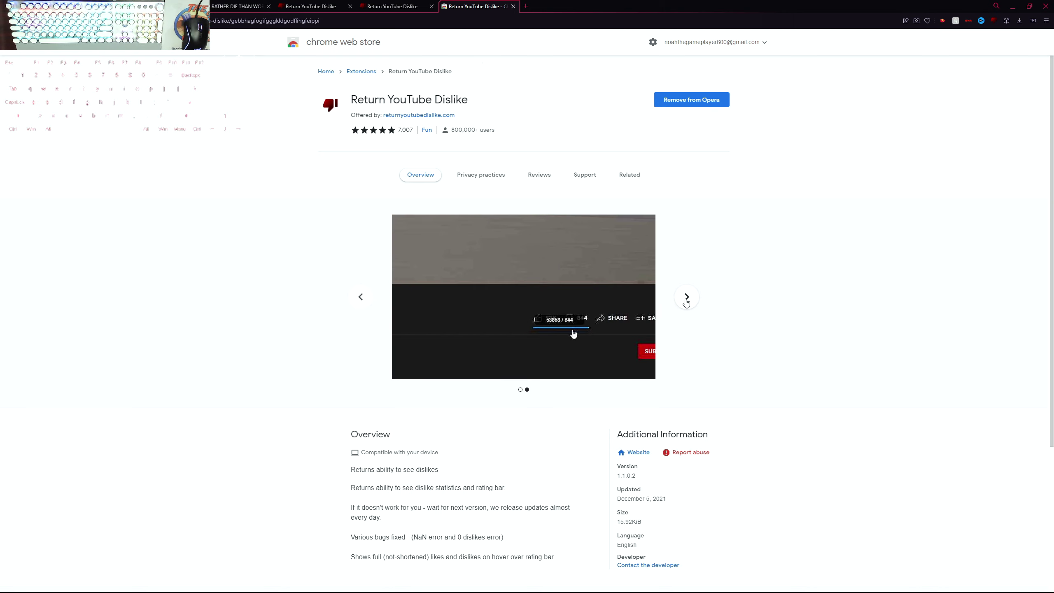
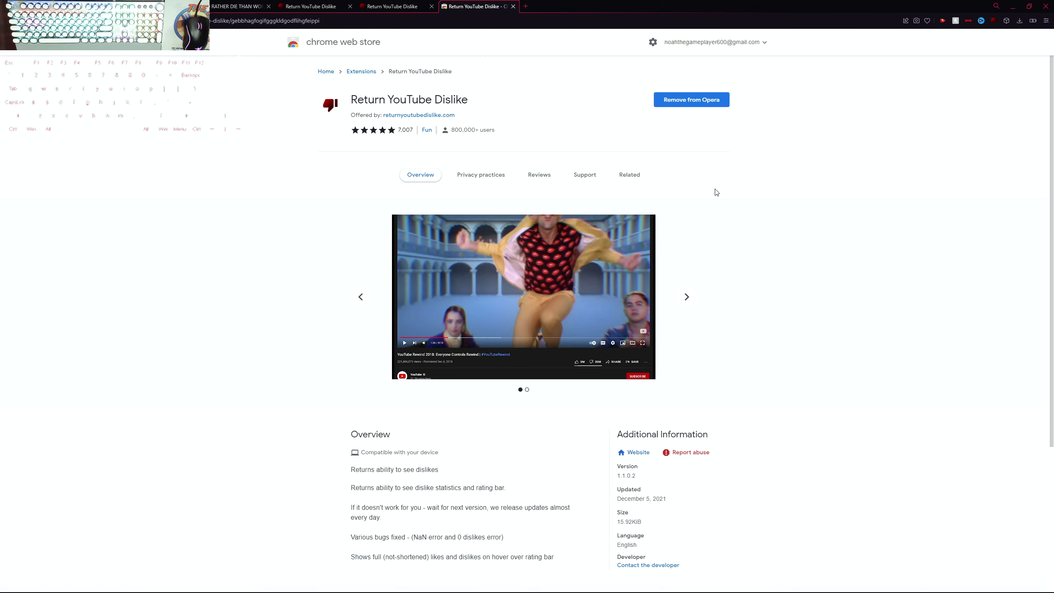
{"action": "left_click", "coordinate": [578, 332]}
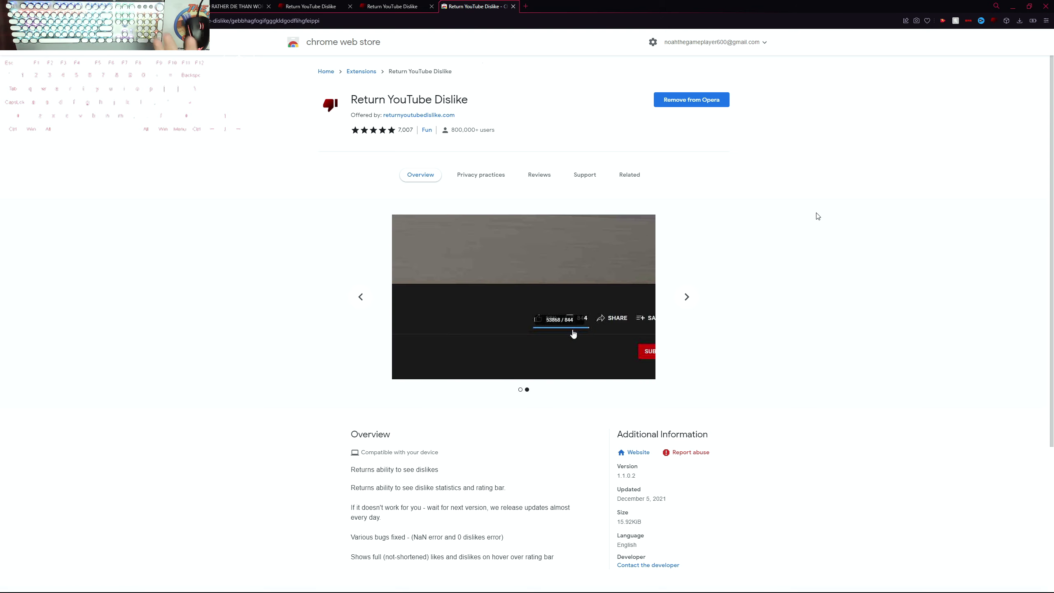
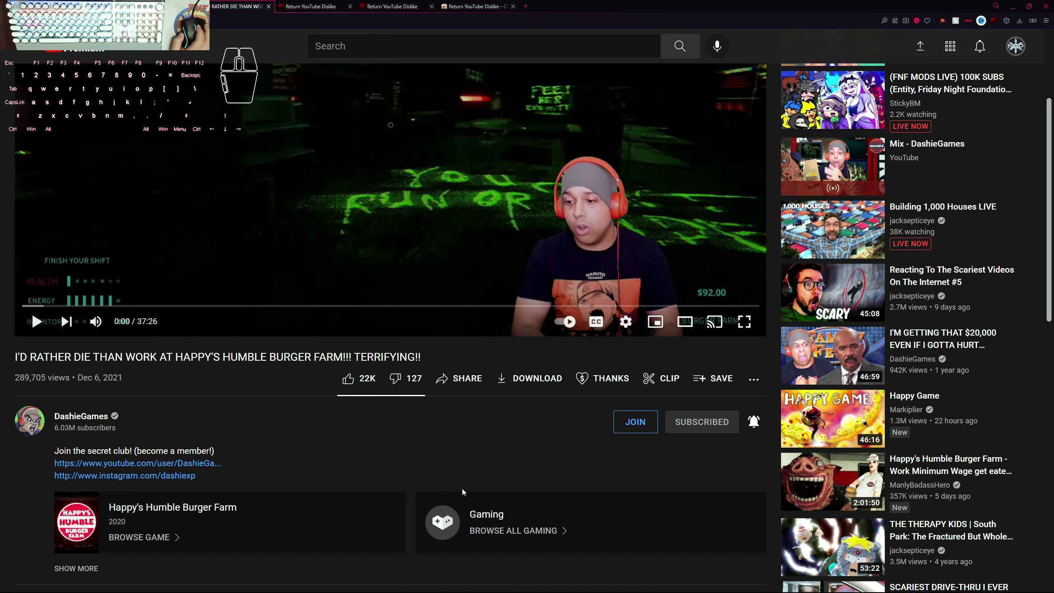
View Markiplier's Happy Game video with its 633 dislikes, then return to the NoahtheGameplayer channel home.
{"action": "scroll", "scroll_direction": "down", "scroll_amount": 3}
{"action": "scroll", "scroll_direction": "up", "scroll_amount": 3}
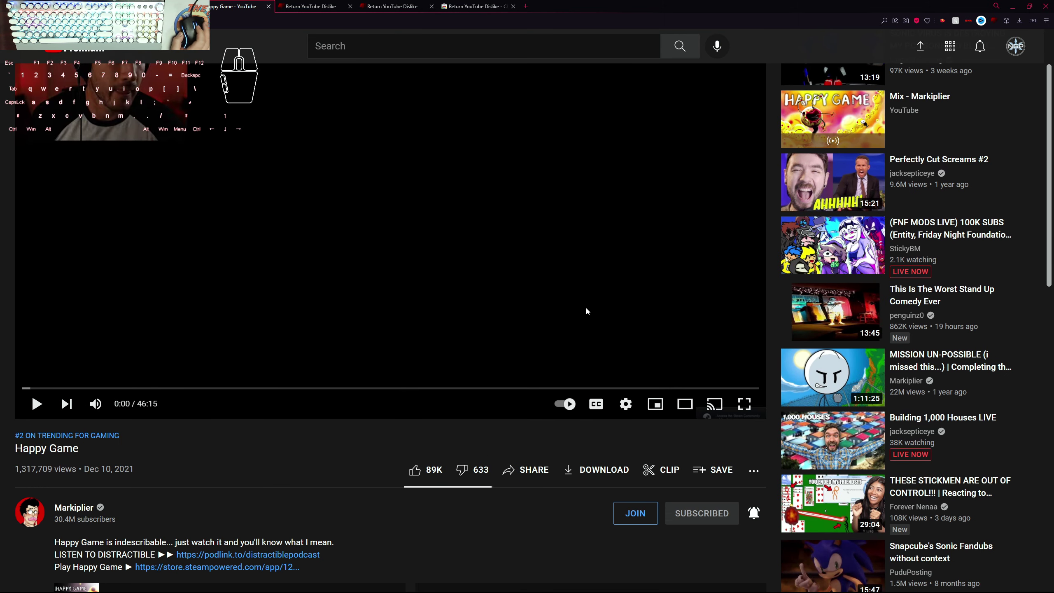
{"action": "left_click", "coordinate": [569, 325]}
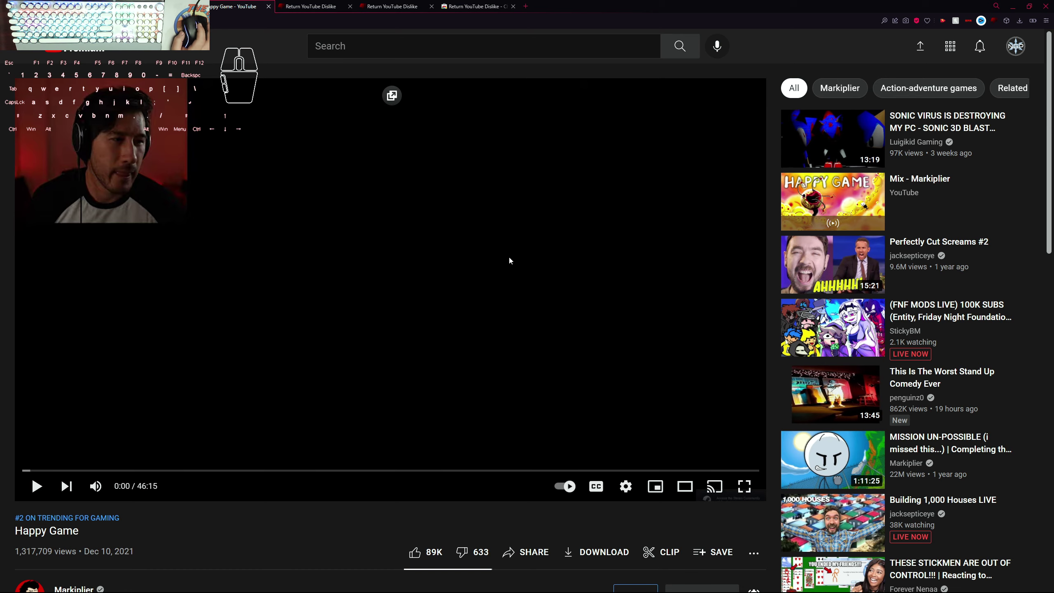
{"action": "left_click", "coordinate": [1023, 45]}
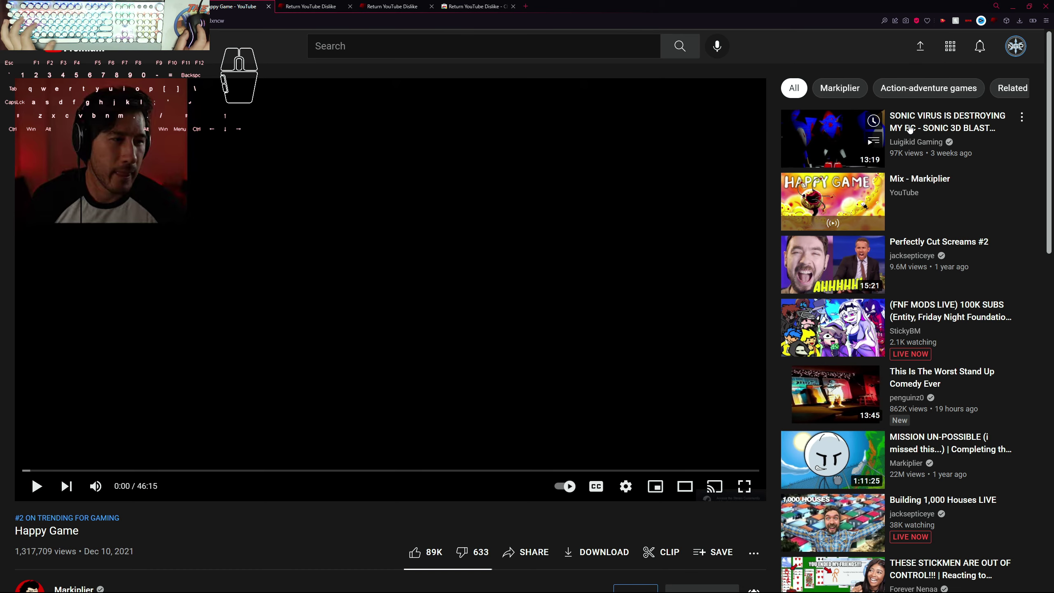
{"action": "left_click", "coordinate": [357, 438]}
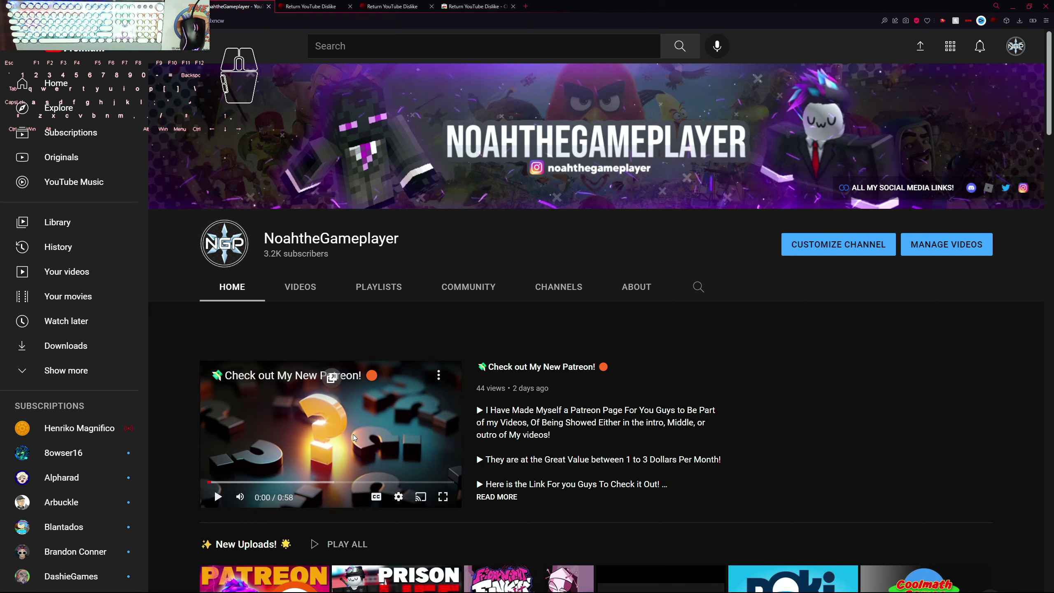
{"action": "left_click", "coordinate": [469, 342]}
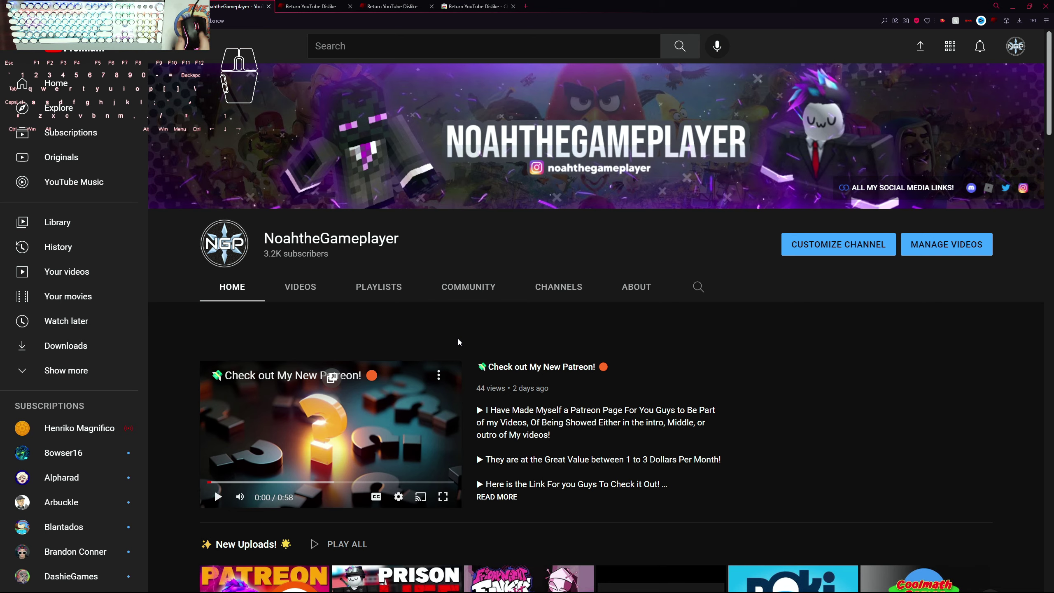
{"action": "left_click", "coordinate": [461, 341]}
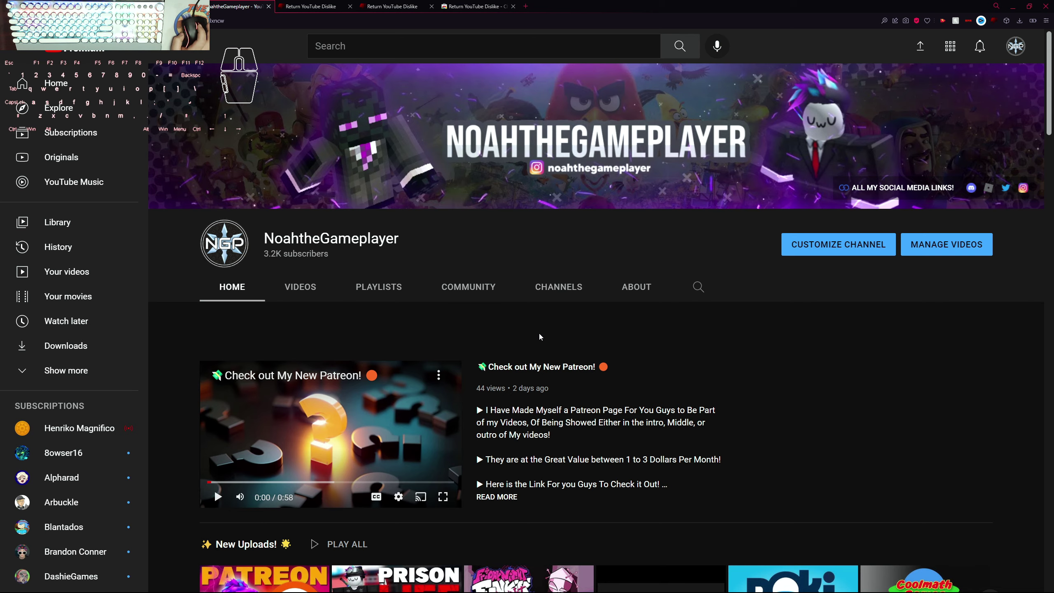
{"action": "scroll", "scroll_direction": "down", "scroll_amount": 3}
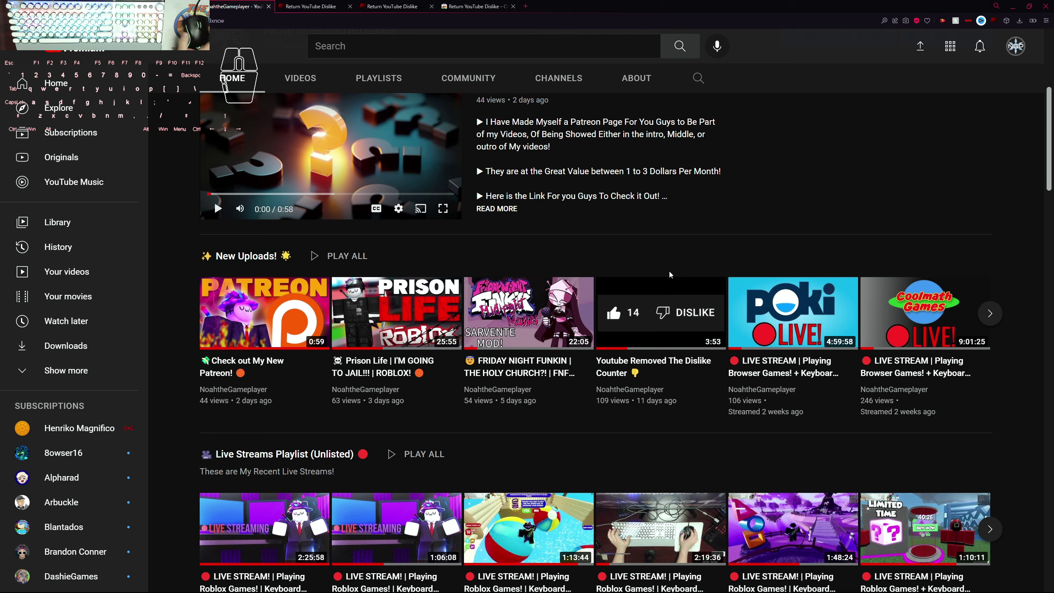
{"action": "scroll", "scroll_direction": "up", "scroll_amount": 3}
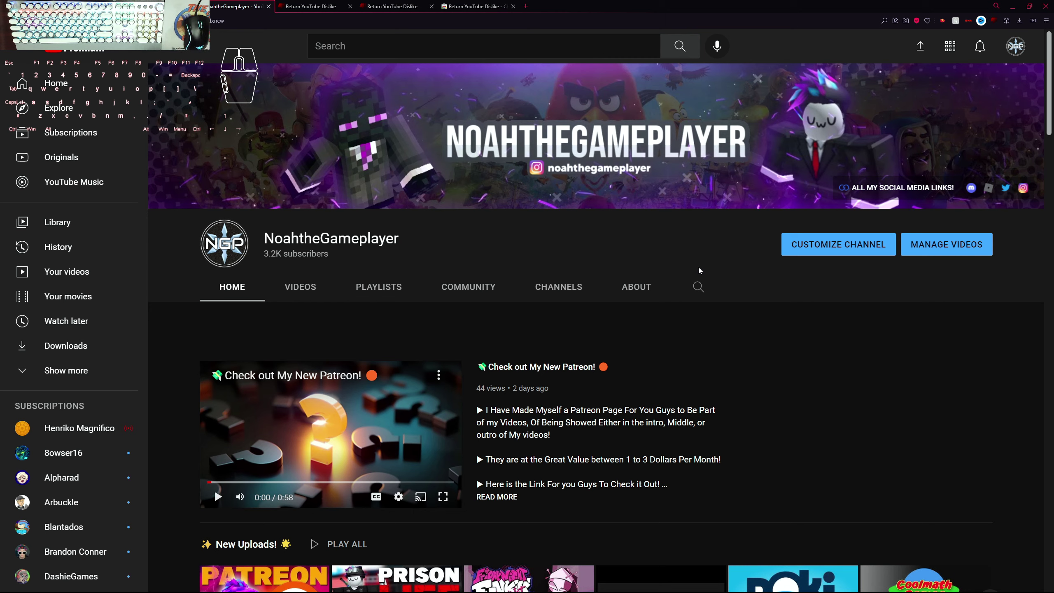
{"action": "left_click", "coordinate": [647, 252]}
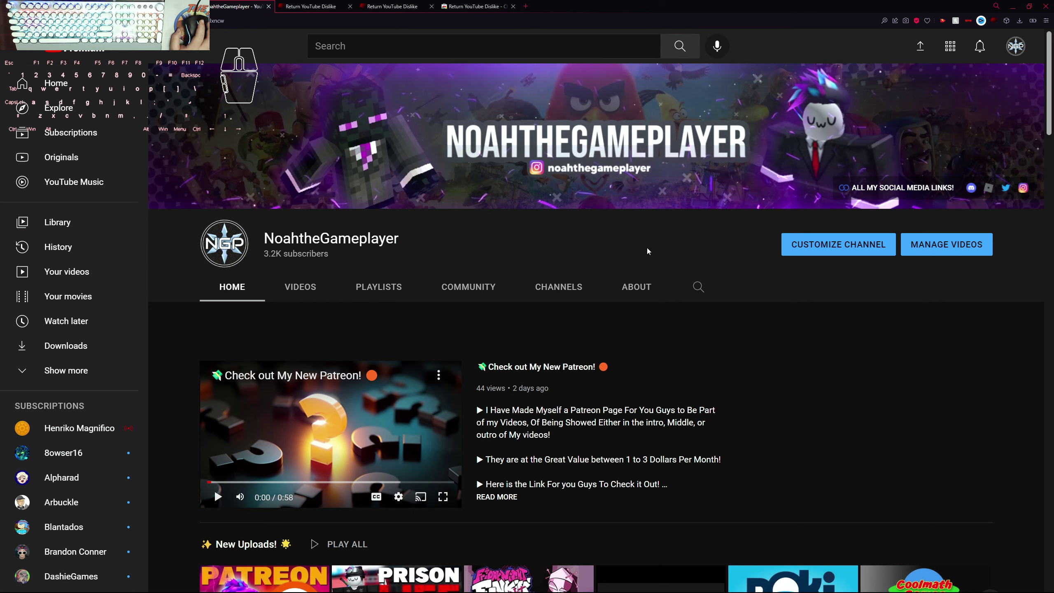
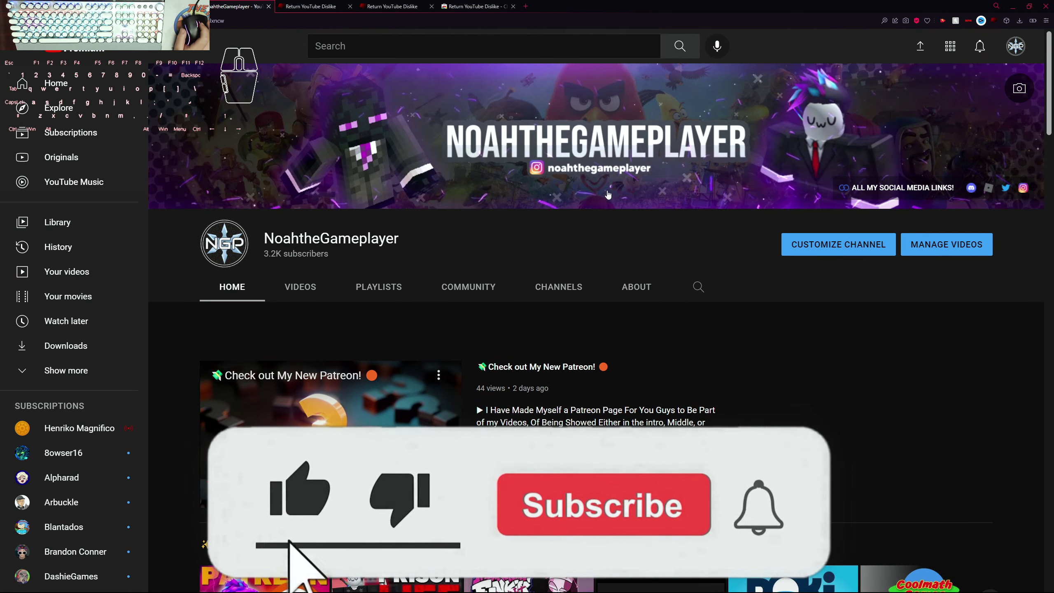
{"action": "left_click", "coordinate": [633, 239]}
{"action": "scroll", "scroll_direction": "down", "scroll_amount": 3}
{"action": "scroll", "scroll_direction": "up", "scroll_amount": 3}
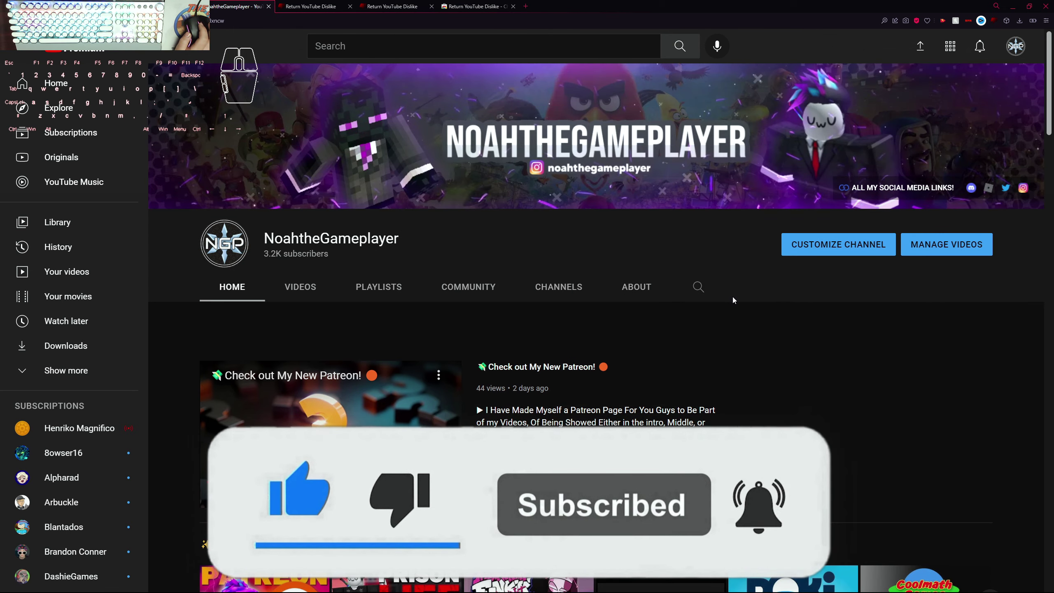
{"action": "scroll", "scroll_direction": "down", "scroll_amount": 3}
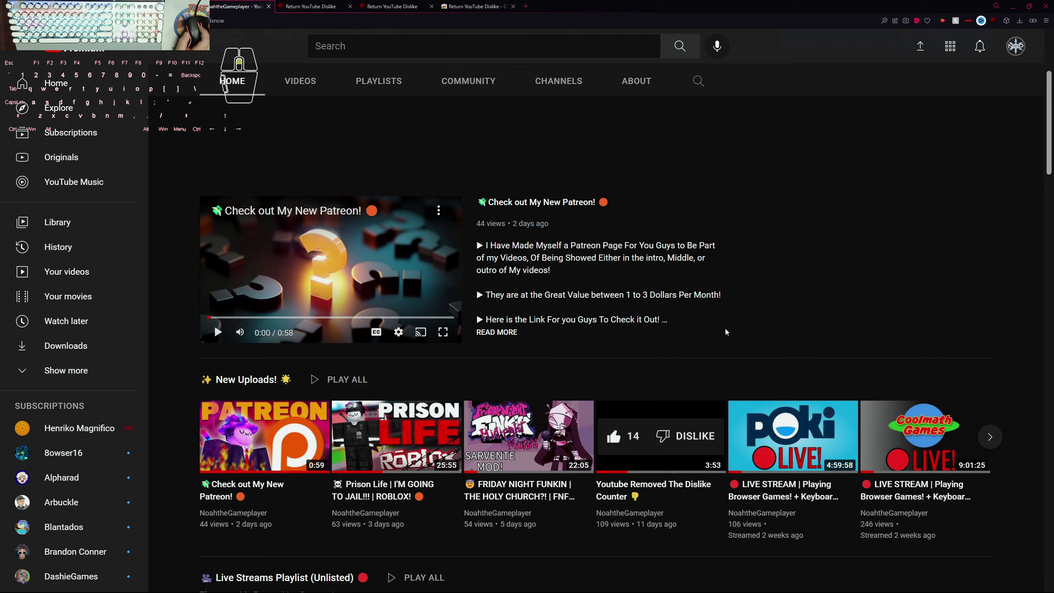